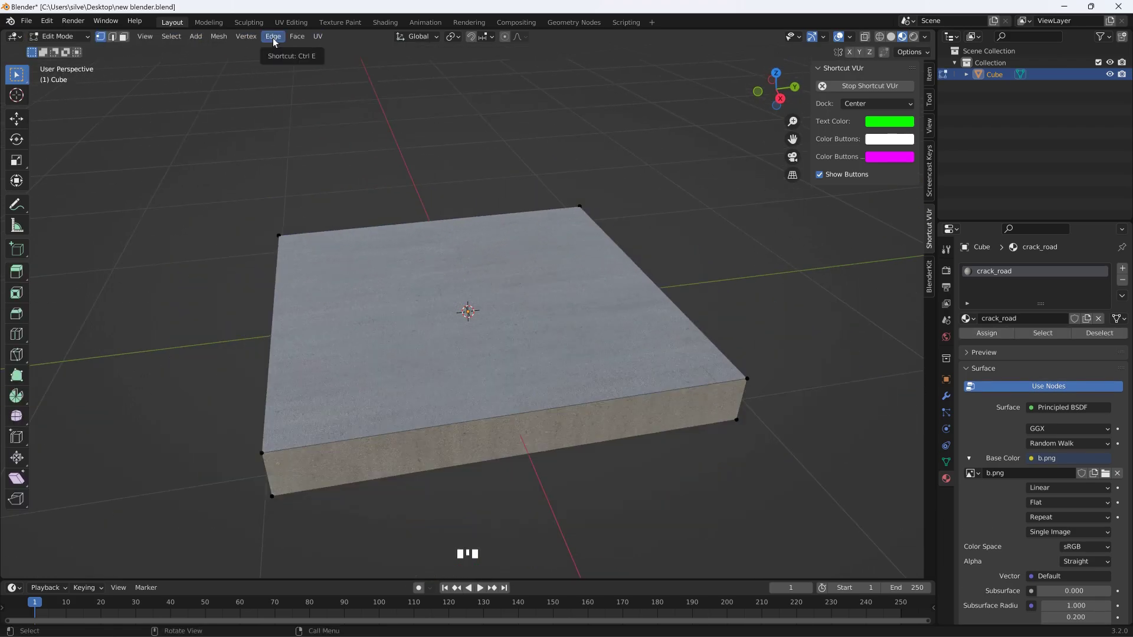
Step: Switch to Object Mode and enable the Object: Cell Fracture add-on in Preferences
{"action": "left_click", "coordinate": [79, 39]}
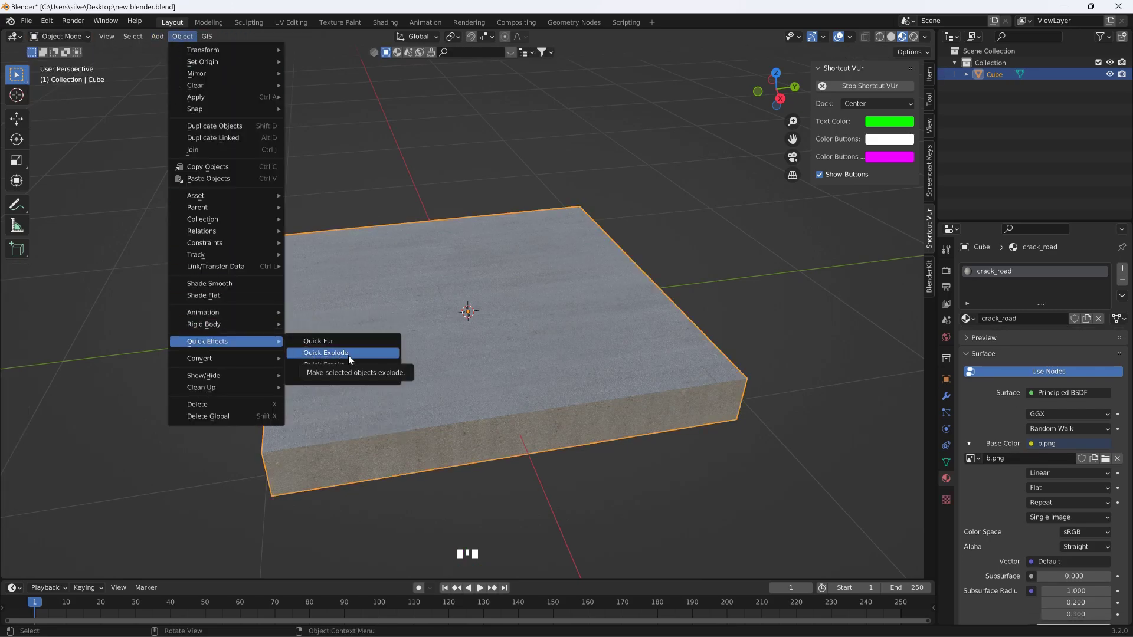
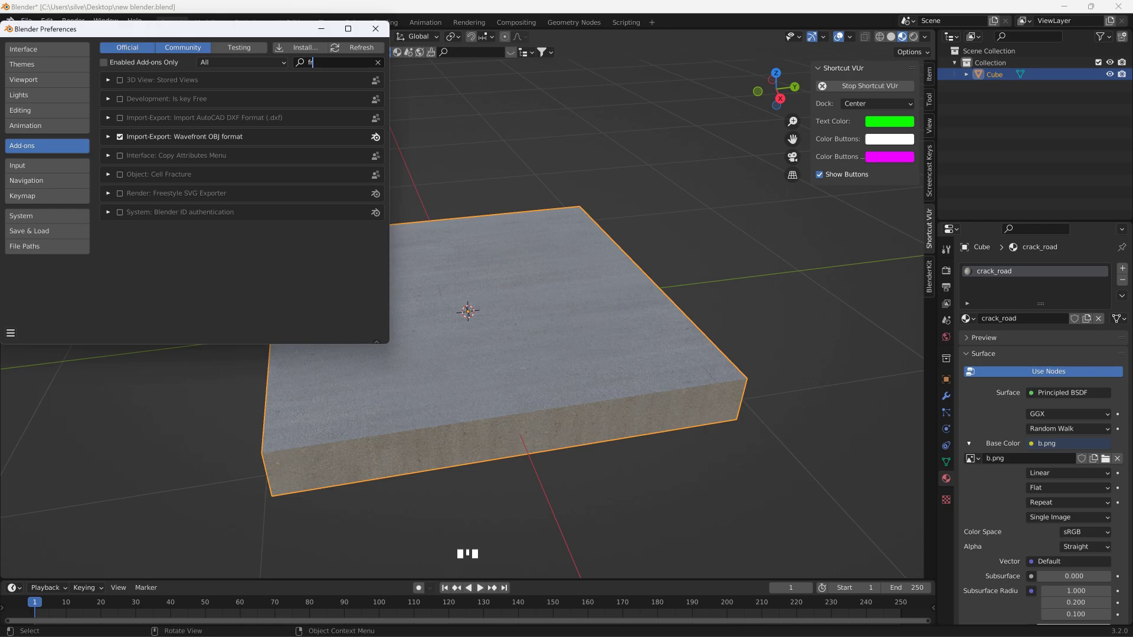
{"action": "left_click", "coordinate": [180, 43]}
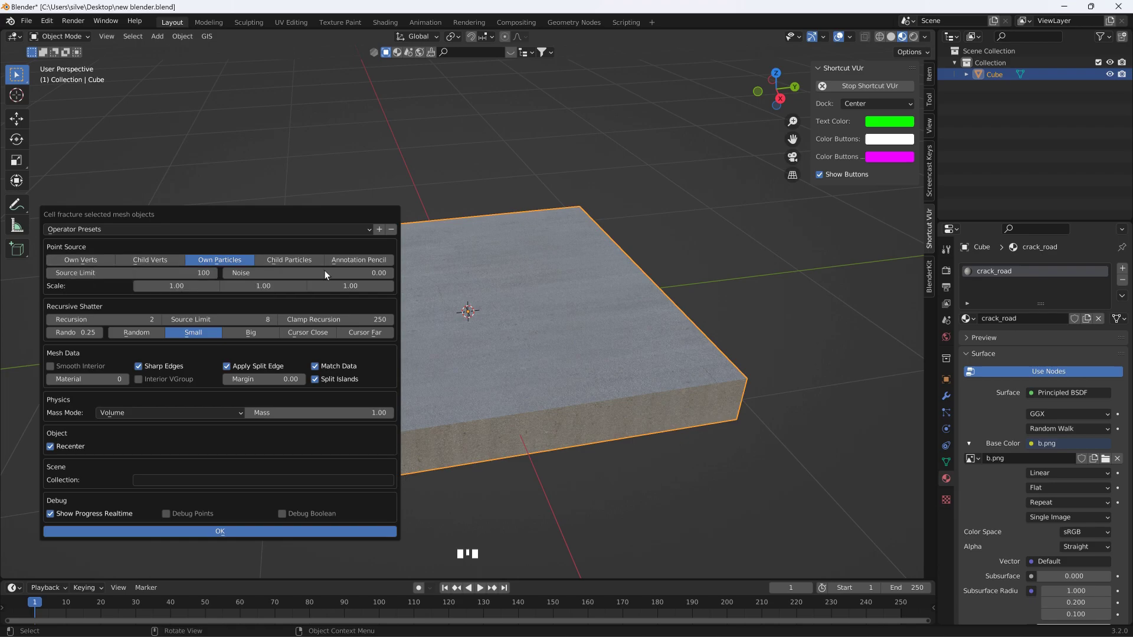
{"action": "middle_click", "coordinate": [389, 400]}
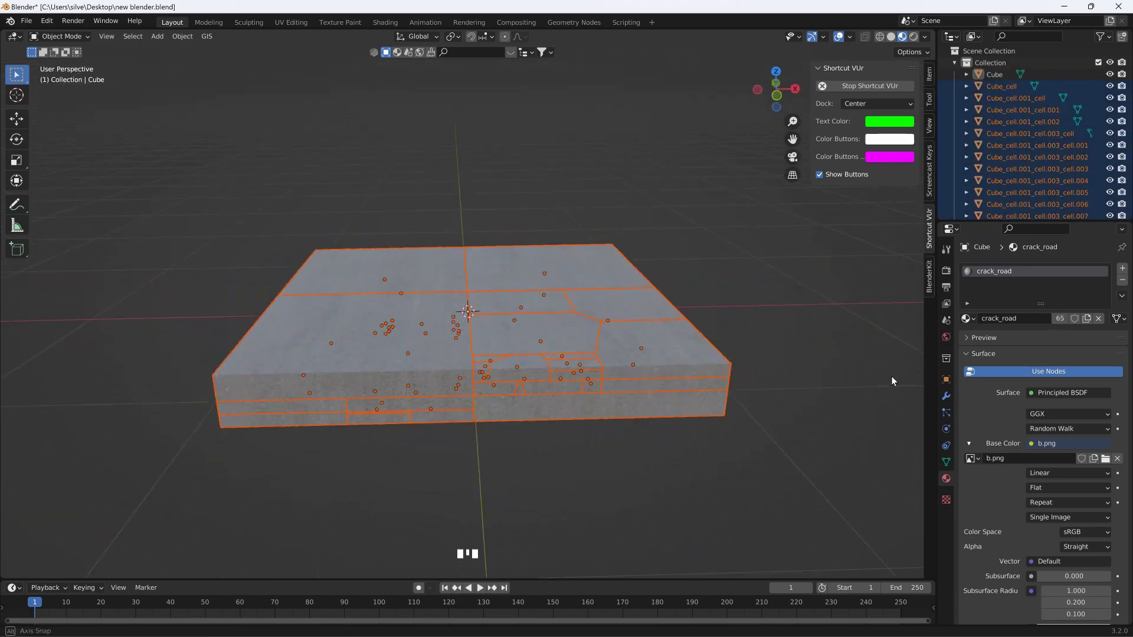
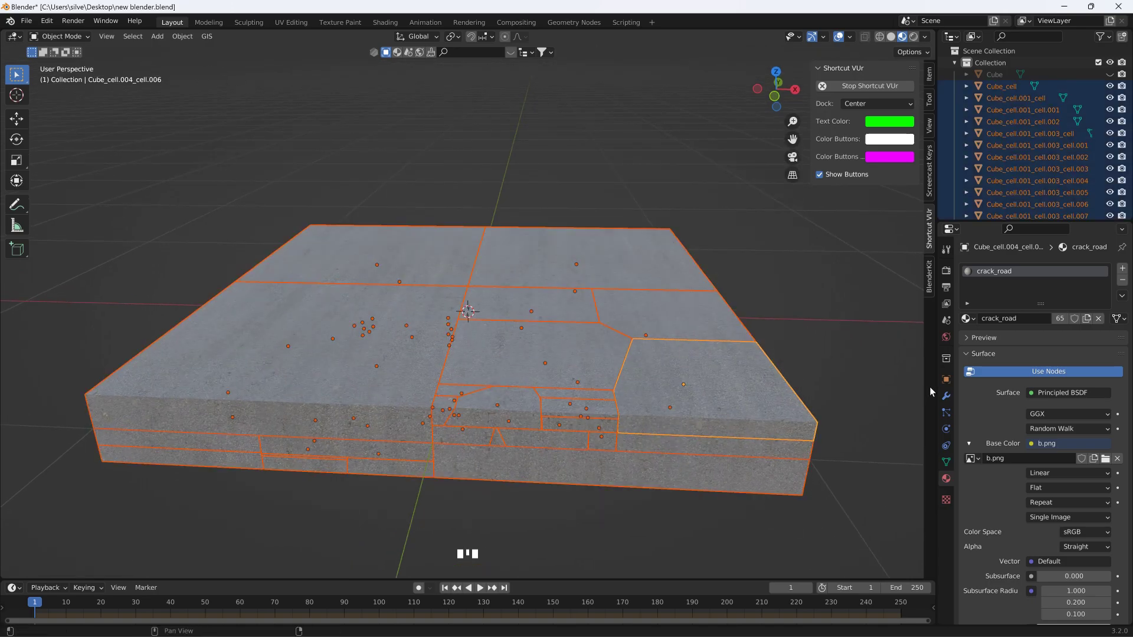
{"action": "left_click", "coordinate": [183, 46]}
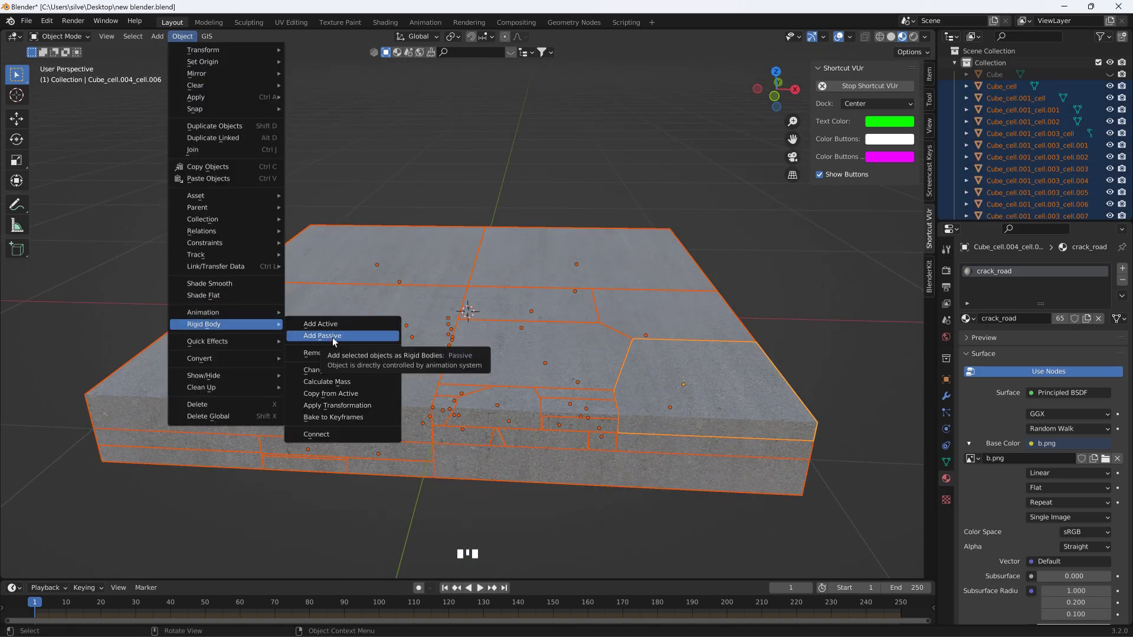
{"action": "left_click_drag", "start_coordinate": [480, 593], "coordinate": [367, 418]}
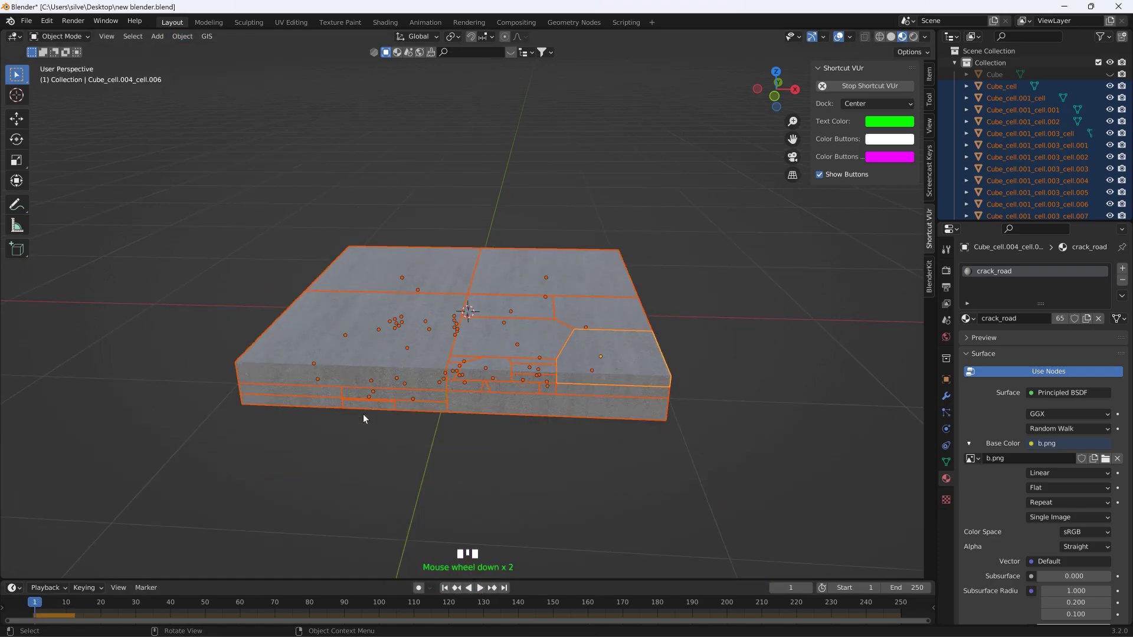
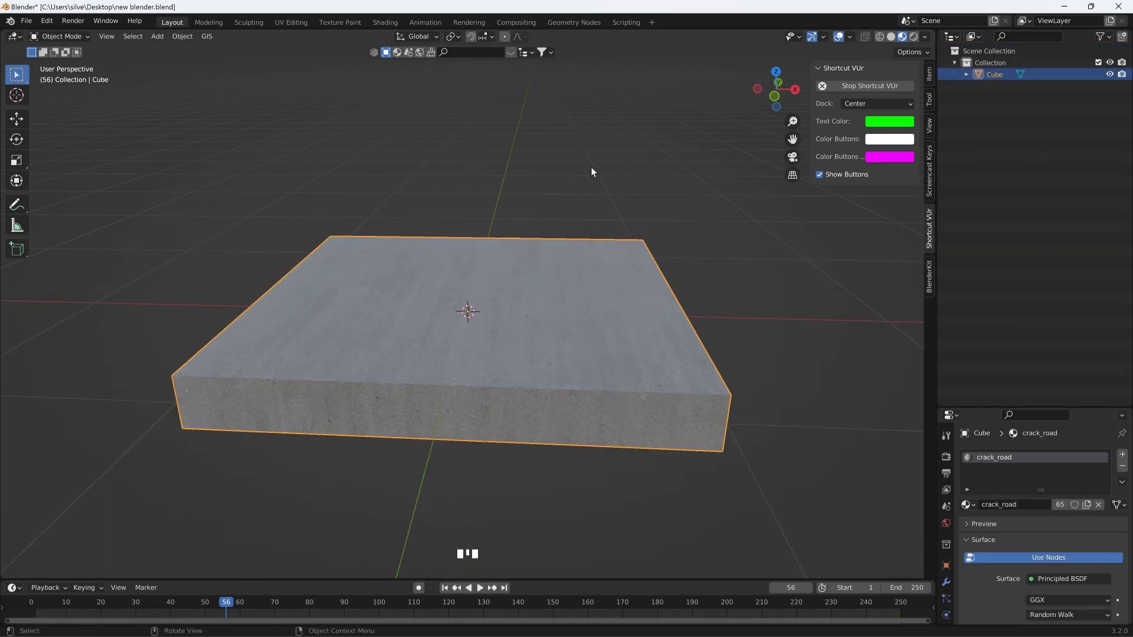
Step: Run Cell Fracture on the road slab and select the resulting fracture cells
{"action": "left_click", "coordinate": [193, 43]}
{"action": "left_click", "coordinate": [188, 41]}
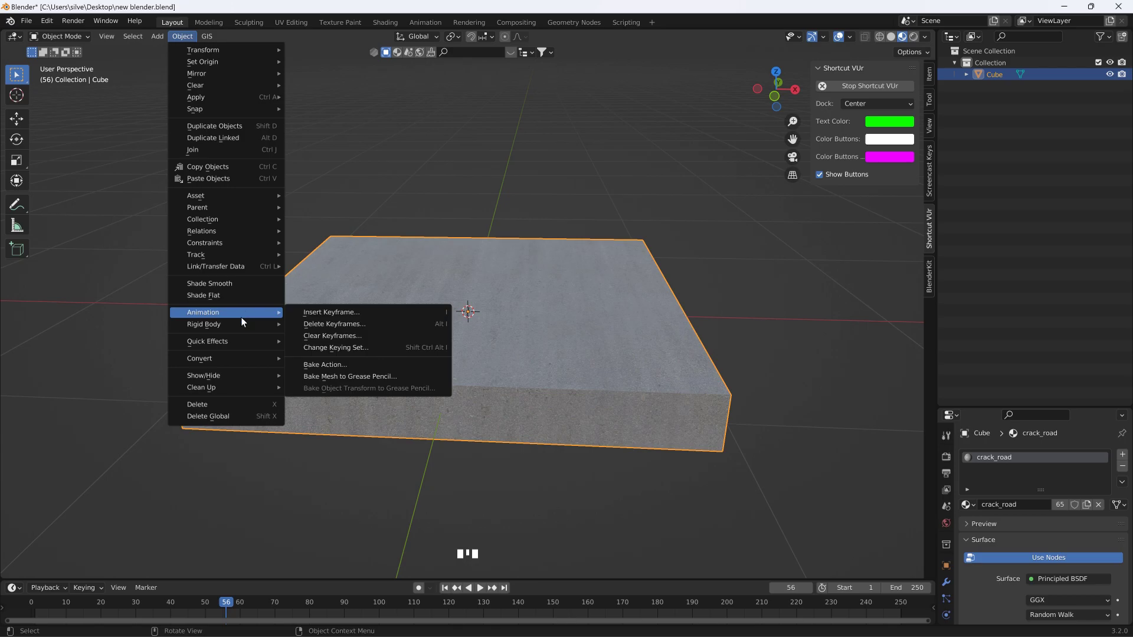
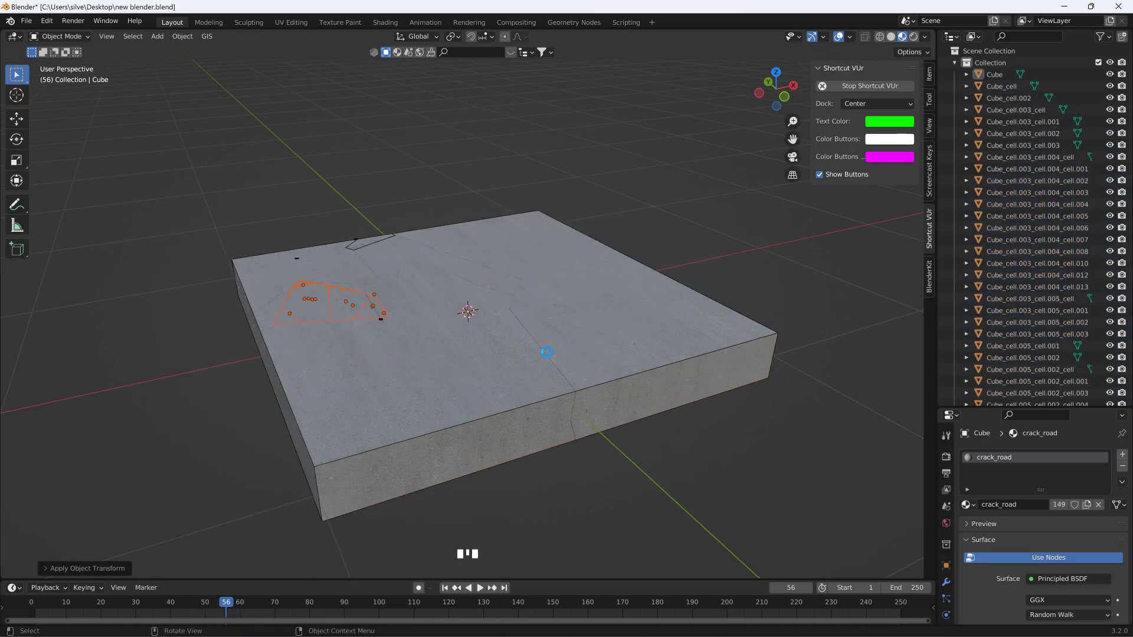
{"action": "left_click_drag", "start_coordinate": [567, 391], "coordinate": [644, 385]}
{"action": "left_click", "coordinate": [624, 360]}
{"action": "left_click", "coordinate": [1108, 78]}
{"action": "left_click", "coordinate": [710, 362]}
{"action": "left_click", "coordinate": [185, 45]}
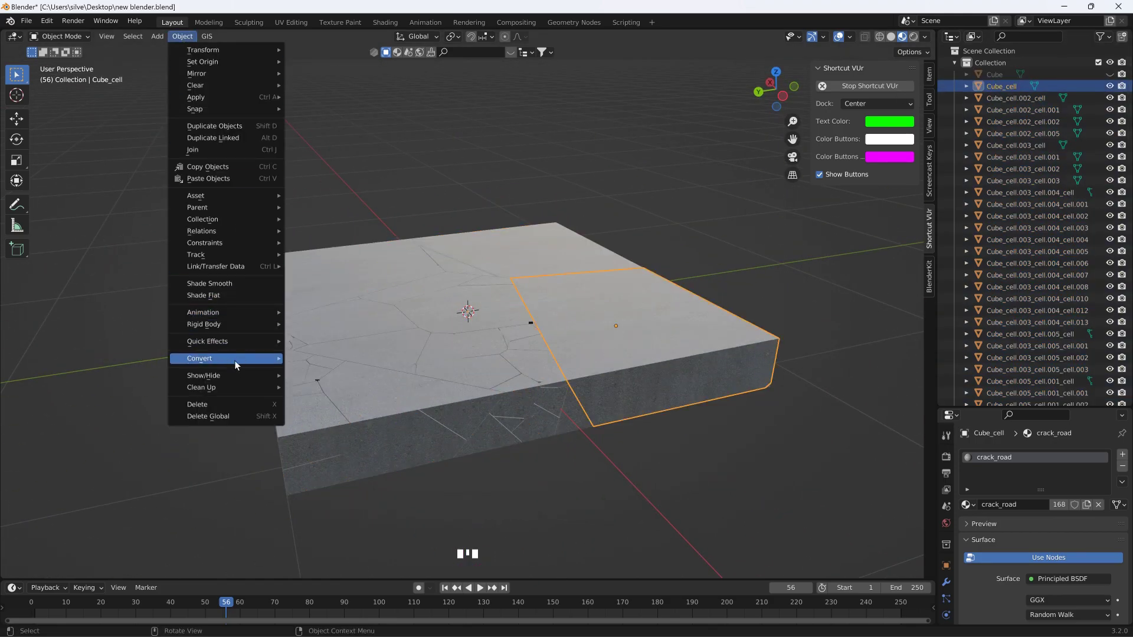
{"action": "left_click", "coordinate": [229, 213]}
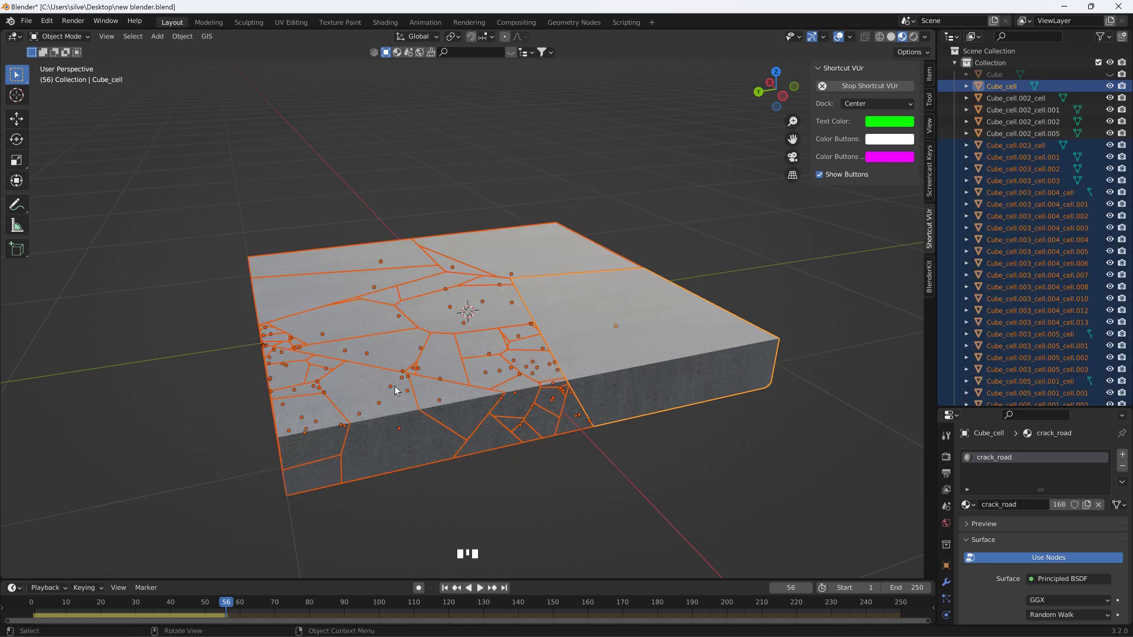
Step: Add a cube stretched into a wide floor beneath the pieces and scrub to an early frame of the fall
{"action": "left_click", "coordinate": [183, 40]}
{"action": "left_click", "coordinate": [165, 41]}
{"action": "key", "text": "s"}
{"action": "key", "text": "g"}
{"action": "left_click", "coordinate": [183, 40]}
{"action": "left_click_drag", "start_coordinate": [447, 595], "coordinate": [549, 454]}
{"action": "right_click", "coordinate": [586, 348]}
{"action": "scroll", "scroll_direction": "down", "scroll_amount": 3}
{"action": "left_click_drag", "start_coordinate": [104, 605], "coordinate": [70, 609]}
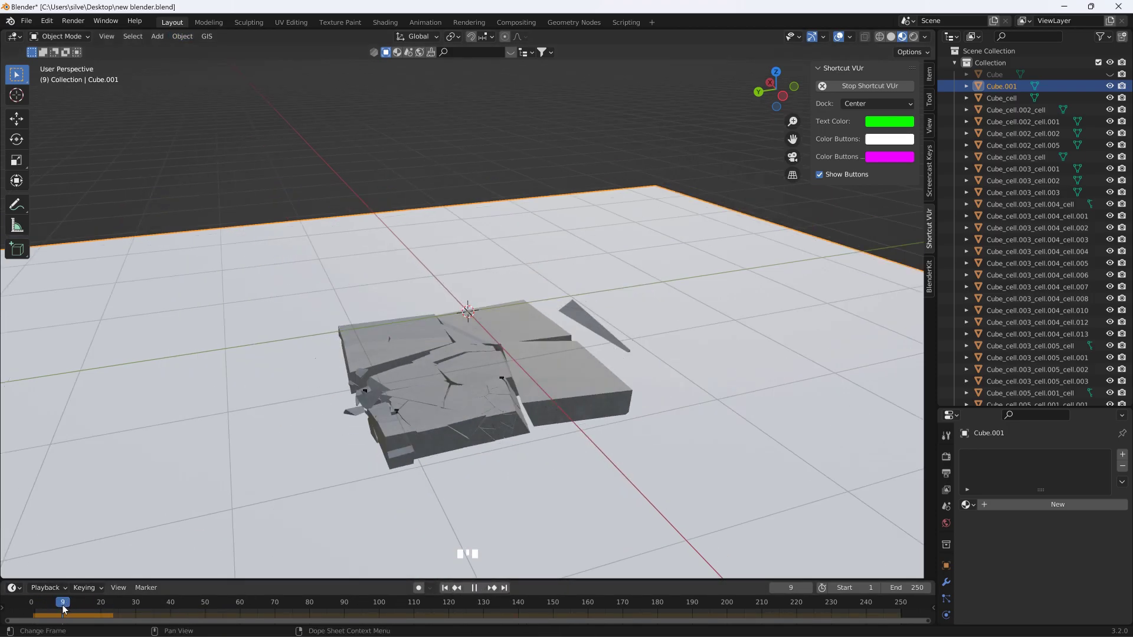
Step: Replay the fall to frame 48, return to frame 0, and tilt the slab slightly around global X
{"action": "left_click", "coordinate": [463, 480]}
{"action": "left_click_drag", "start_coordinate": [483, 594], "coordinate": [512, 487]}
{"action": "scroll", "scroll_direction": "down", "scroll_amount": 3}
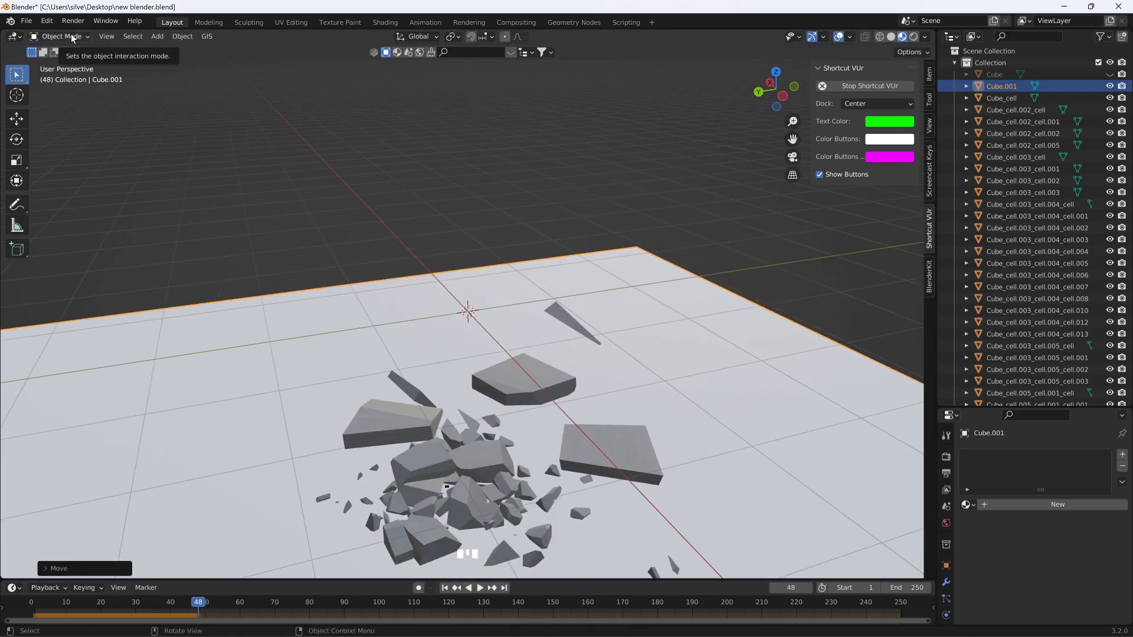
{"action": "left_click", "coordinate": [191, 607]}
{"action": "key", "text": "g"}
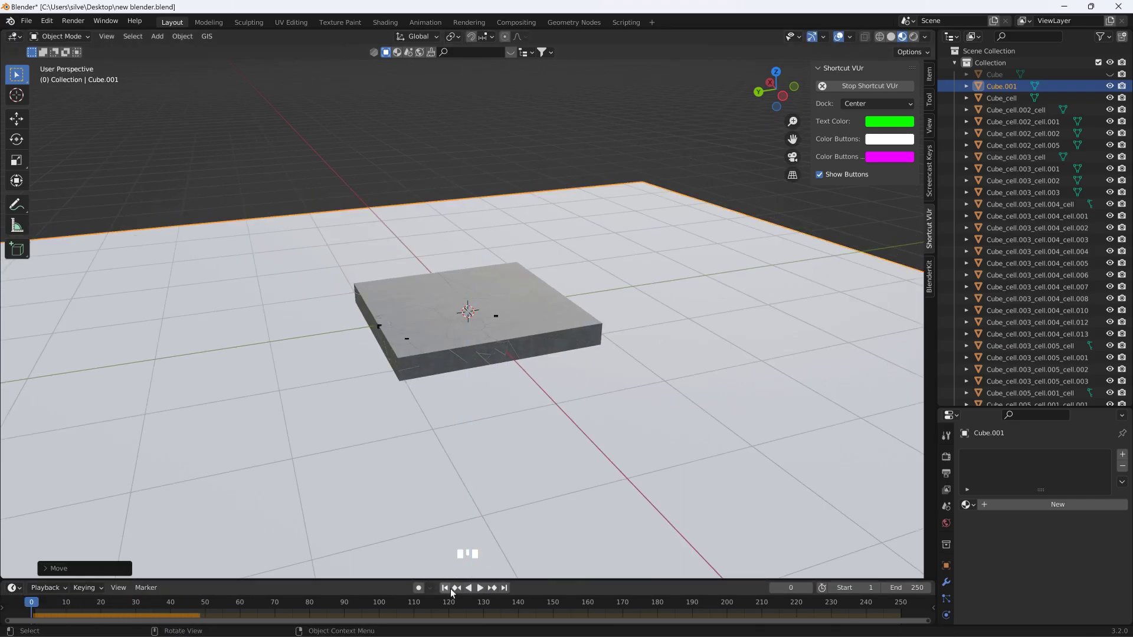
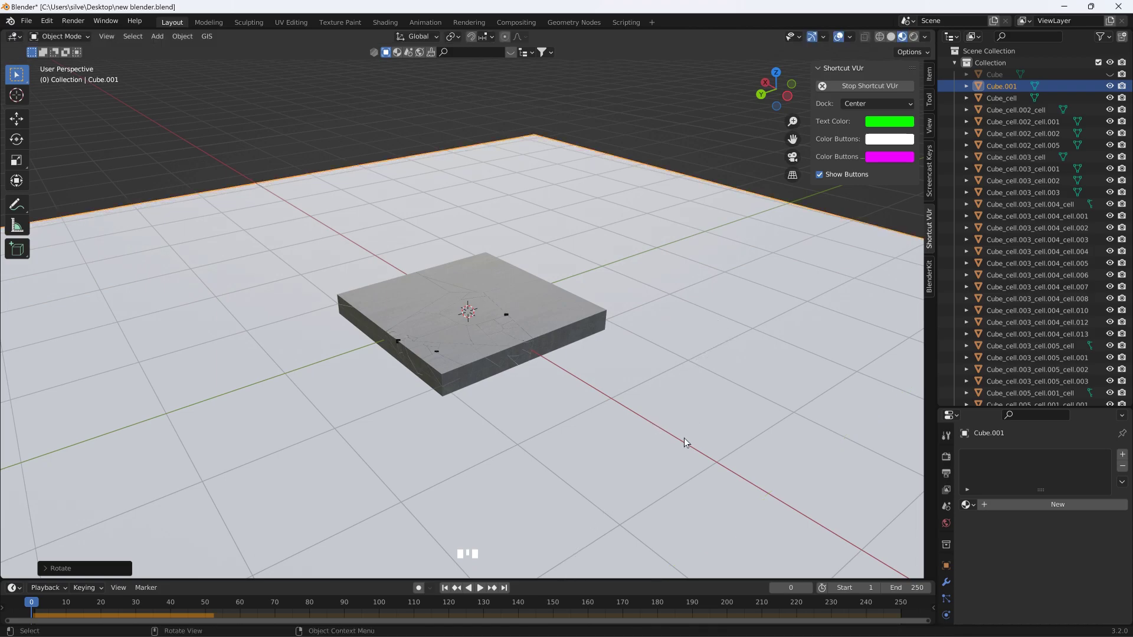
{"action": "left_click_drag", "start_coordinate": [488, 592], "coordinate": [485, 549]}
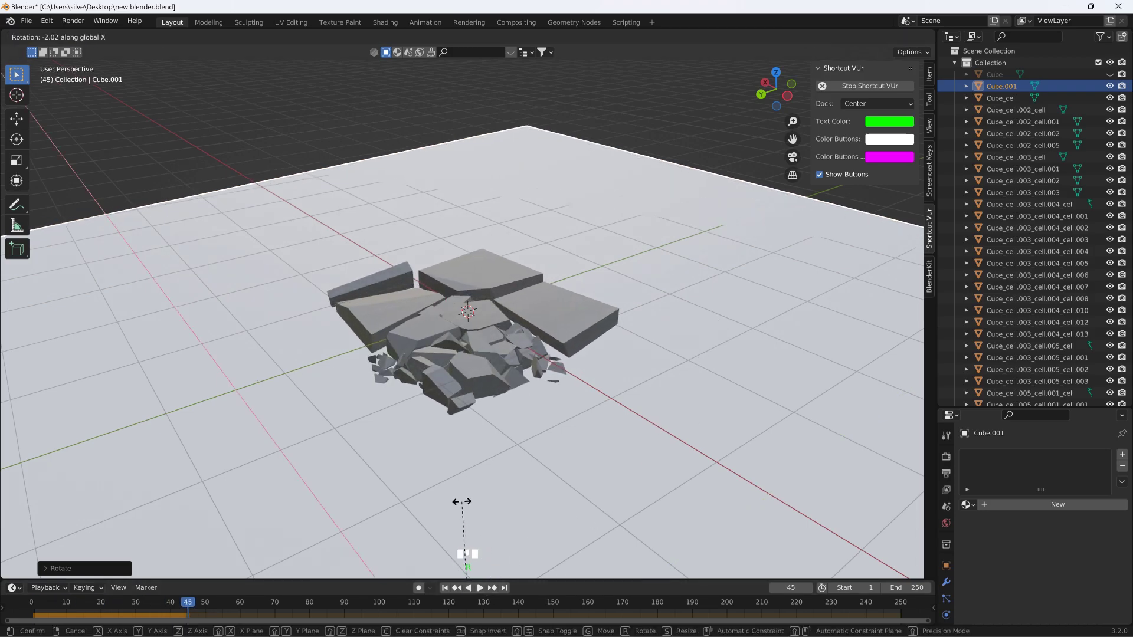
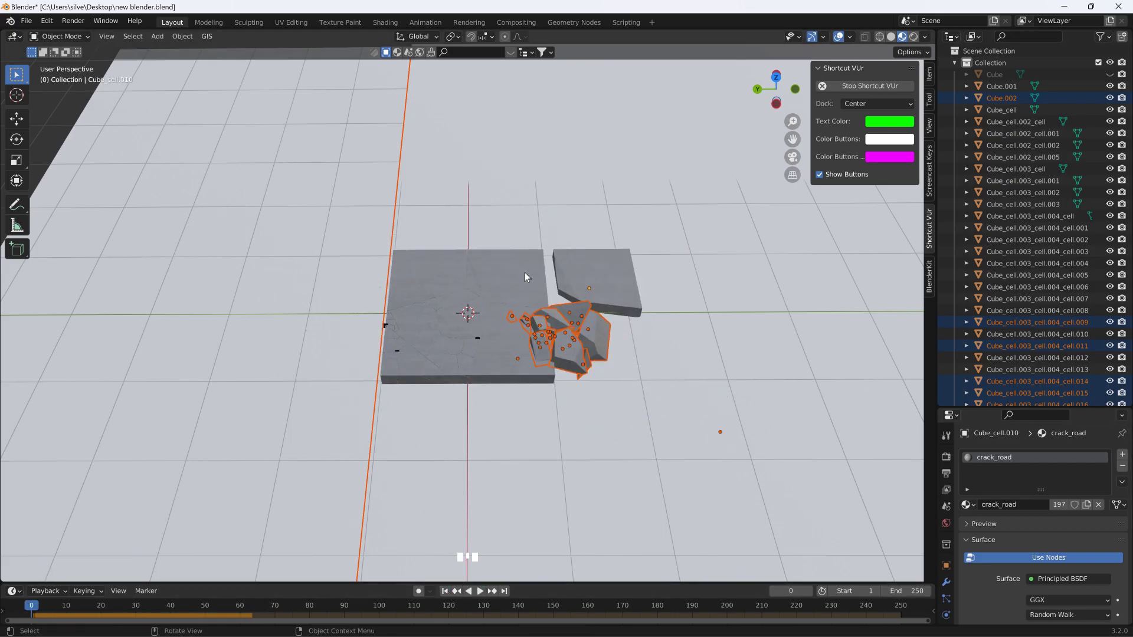
Step: Duplicate the fractured slab pieces with Shift+D and place the copy to the right of the original
{"action": "left_click", "coordinate": [413, 261]}
{"action": "double_click", "coordinate": [390, 239]}
{"action": "key", "text": "shift+d"}
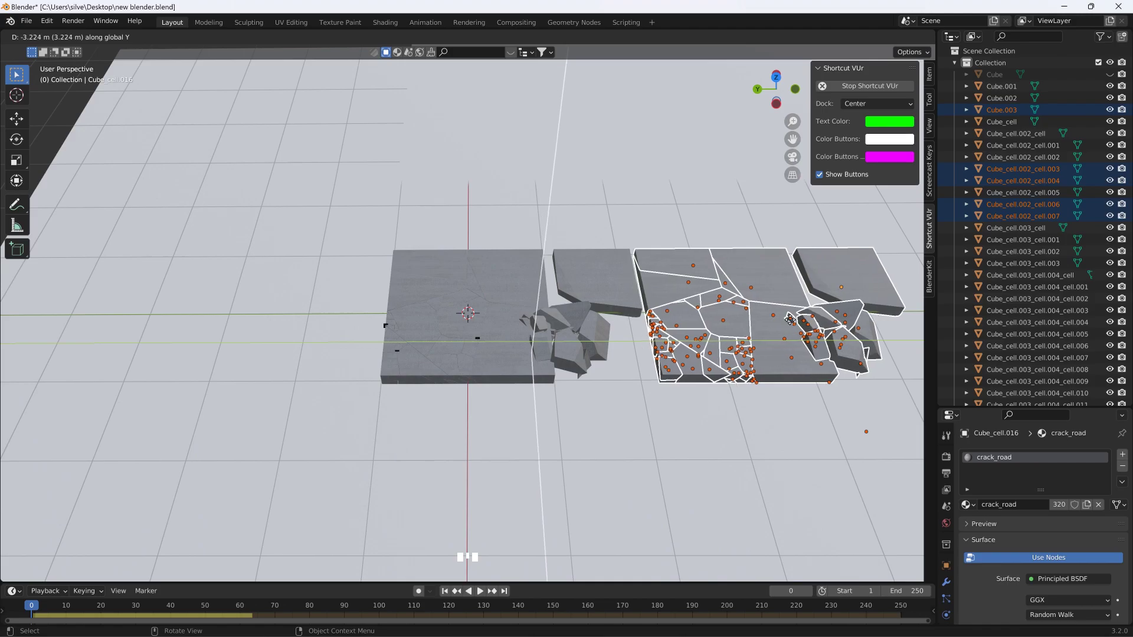
{"action": "left_click_drag", "start_coordinate": [481, 597], "coordinate": [615, 293]}
{"action": "left_click", "coordinate": [616, 292]}
Step: Duplicate again and slide the copied pieces into the gap between the slabs
{"action": "key", "text": "shift+d"}
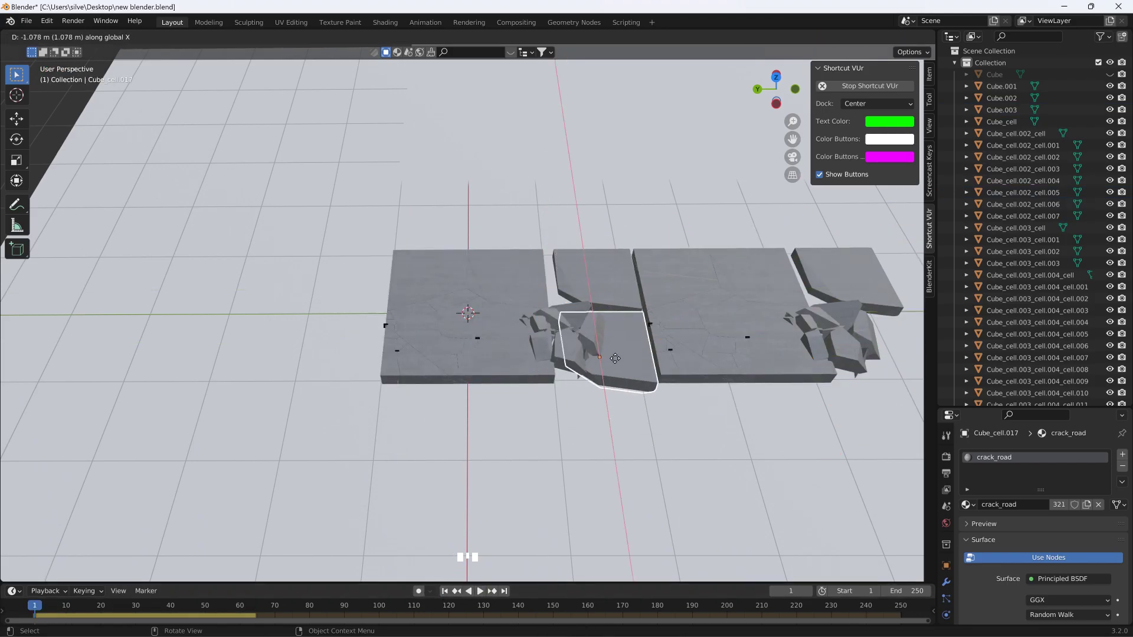
{"action": "left_click_drag", "start_coordinate": [479, 594], "coordinate": [538, 519]}
{"action": "key", "text": "g"}
{"action": "left_click_drag", "start_coordinate": [485, 598], "coordinate": [452, 597]}
{"action": "left_click", "coordinate": [452, 597]}
{"action": "key", "text": "g"}
Step: Reposition further copied pieces along the road, undoing one misplaced move
{"action": "left_click", "coordinate": [411, 122]}
{"action": "key", "text": "g"}
{"action": "left_click", "coordinate": [479, 601]}
{"action": "key", "text": "ctrl+z"}
{"action": "left_click", "coordinate": [601, 419]}
{"action": "key", "text": "g"}
{"action": "left_click", "coordinate": [483, 594]}
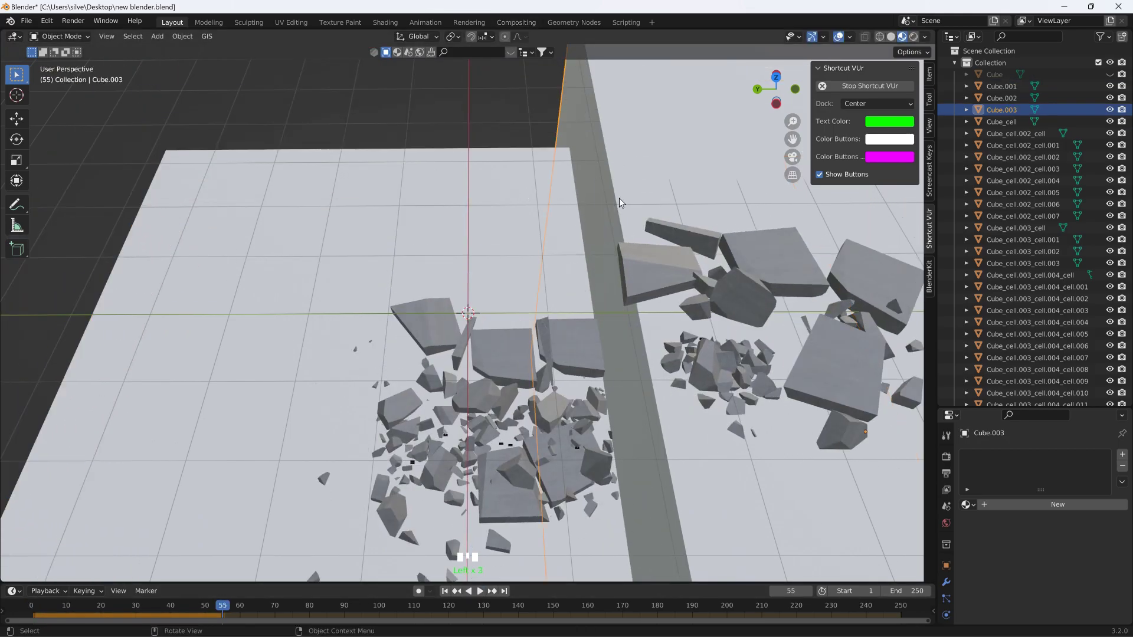
{"action": "scroll", "scroll_direction": "down", "scroll_amount": 3}
{"action": "left_click_drag", "start_coordinate": [626, 251], "coordinate": [580, 426]}
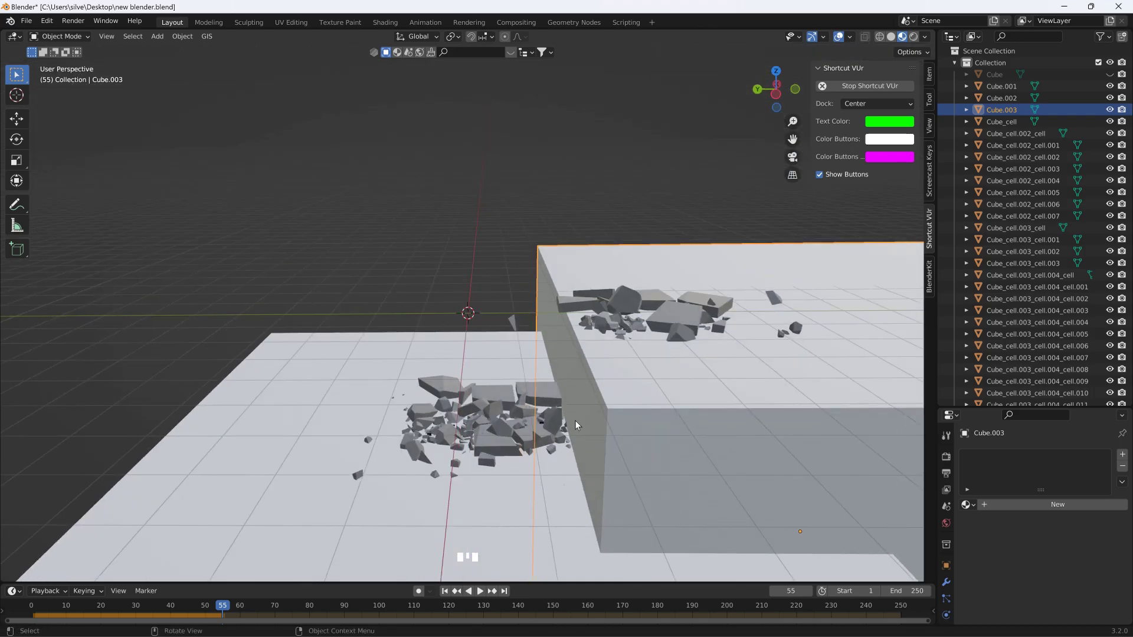
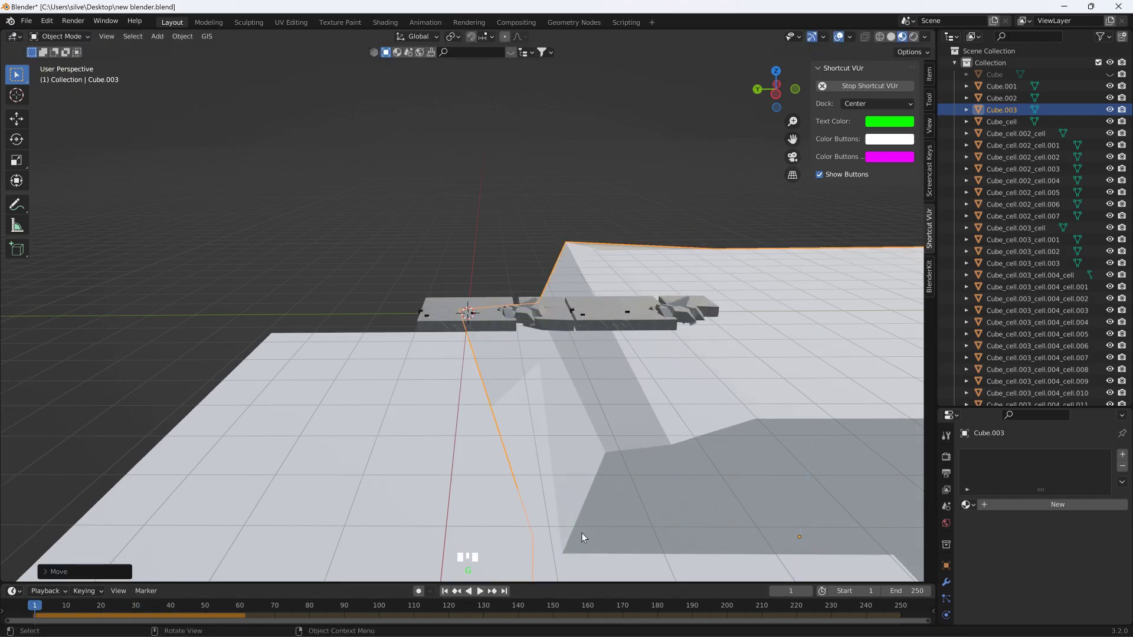
Step: Duplicate the large ground slab as Cube.004, move it near the slab and rotate it around X
{"action": "left_click", "coordinate": [482, 595]}
{"action": "key", "text": "ctrl+z"}
{"action": "left_click", "coordinate": [611, 409]}
{"action": "key", "text": "shift+d"}
{"action": "key", "text": "r"}
{"action": "key", "text": "g"}
{"action": "key", "text": "g"}
{"action": "key", "text": "r"}
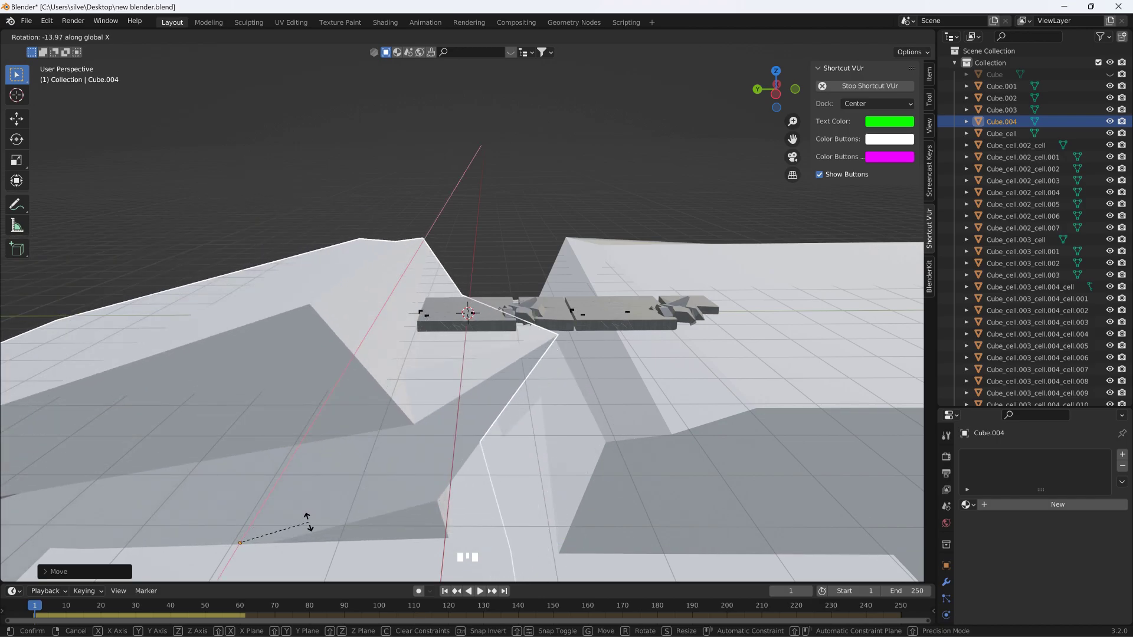
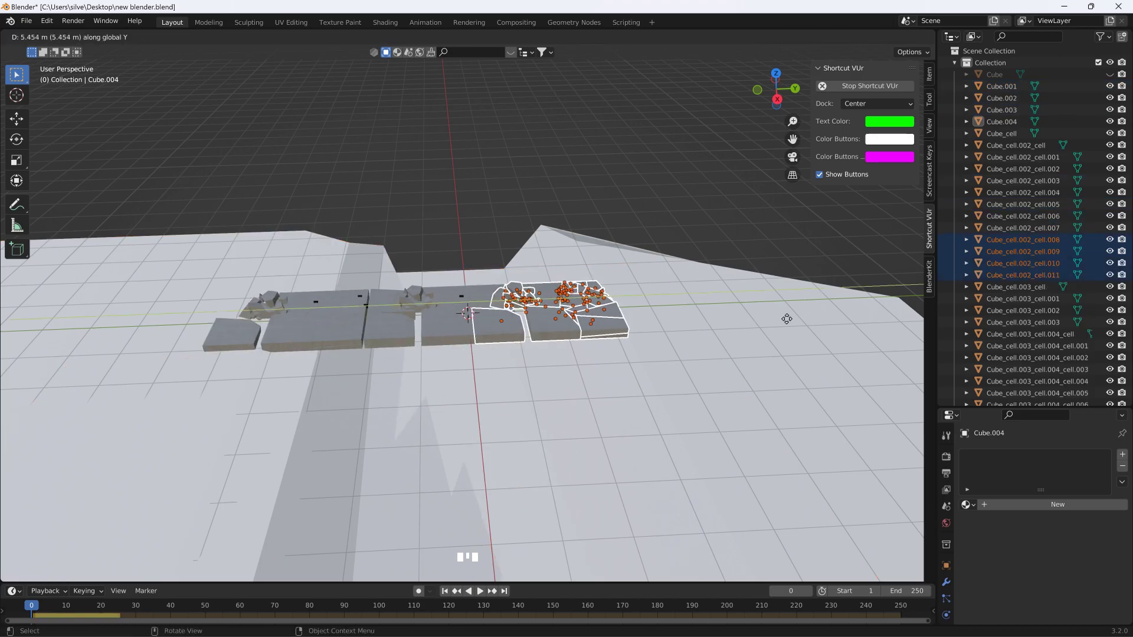
Step: Duplicate and move more chunk groups along the road, then scrub the simulation to watch them scatter
{"action": "key", "text": "g"}
{"action": "key", "text": "shift+d"}
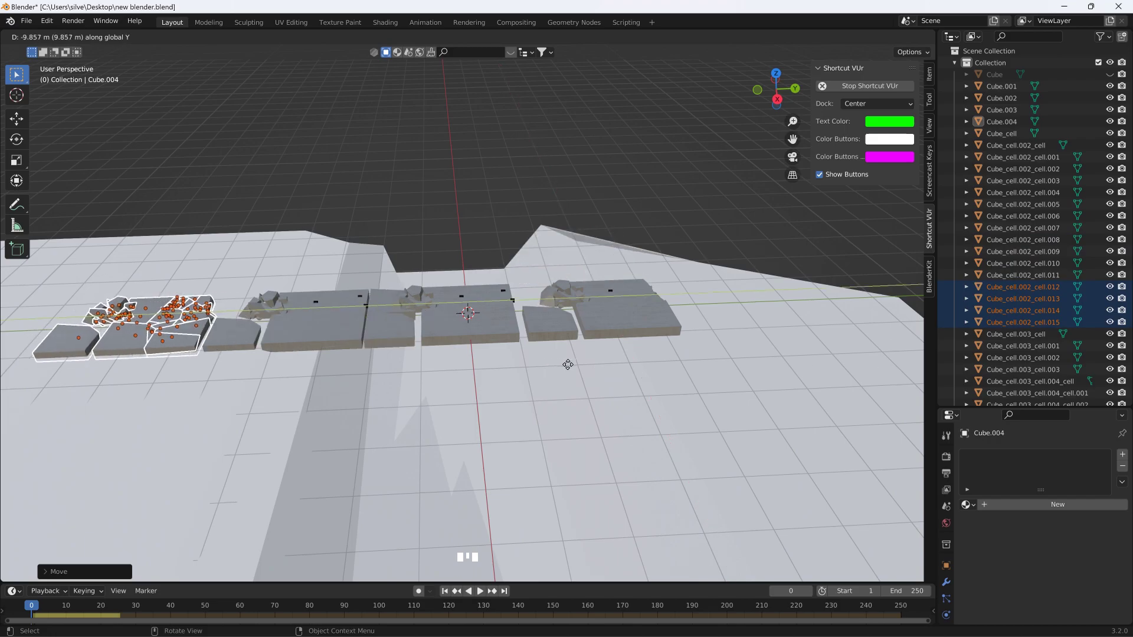
{"action": "left_click", "coordinate": [482, 598]}
{"action": "left_click_drag", "start_coordinate": [482, 599], "coordinate": [685, 265]}
{"action": "left_click_drag", "start_coordinate": [658, 262], "coordinate": [651, 188]}
{"action": "middle_click", "coordinate": [651, 189]}
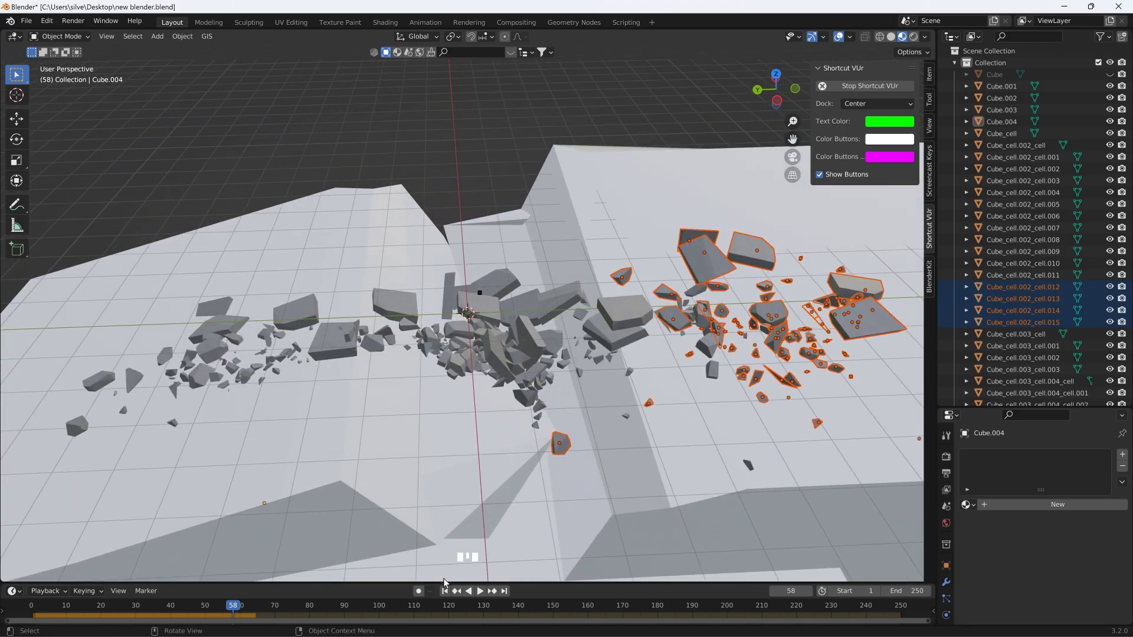
{"action": "left_click_drag", "start_coordinate": [453, 597], "coordinate": [613, 494]}
{"action": "left_click_drag", "start_coordinate": [609, 475], "coordinate": [609, 455]}
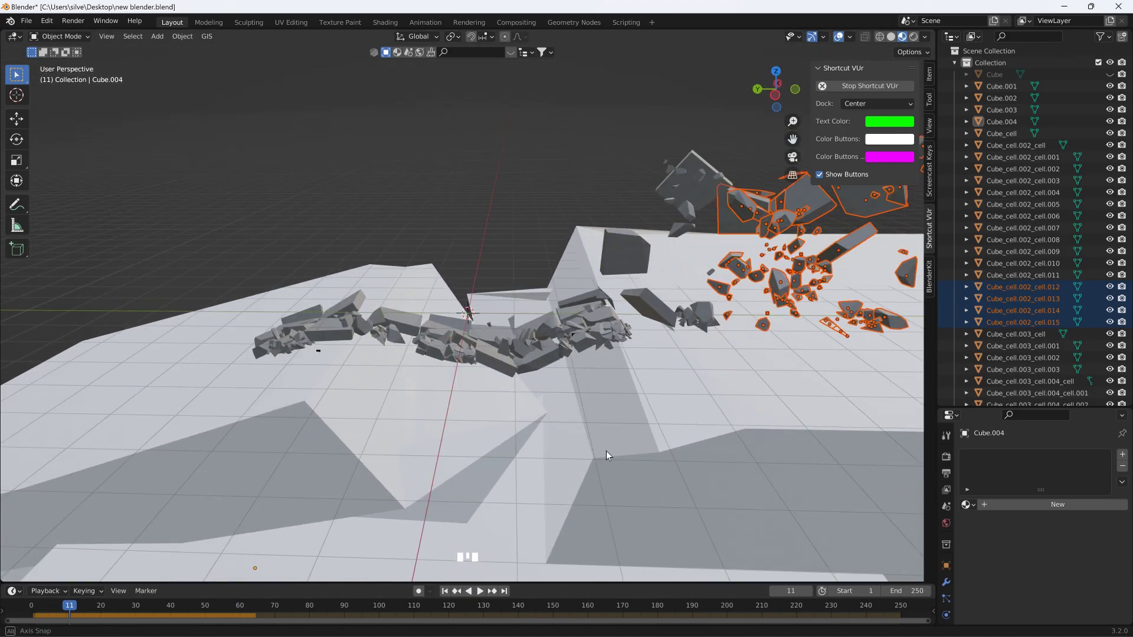
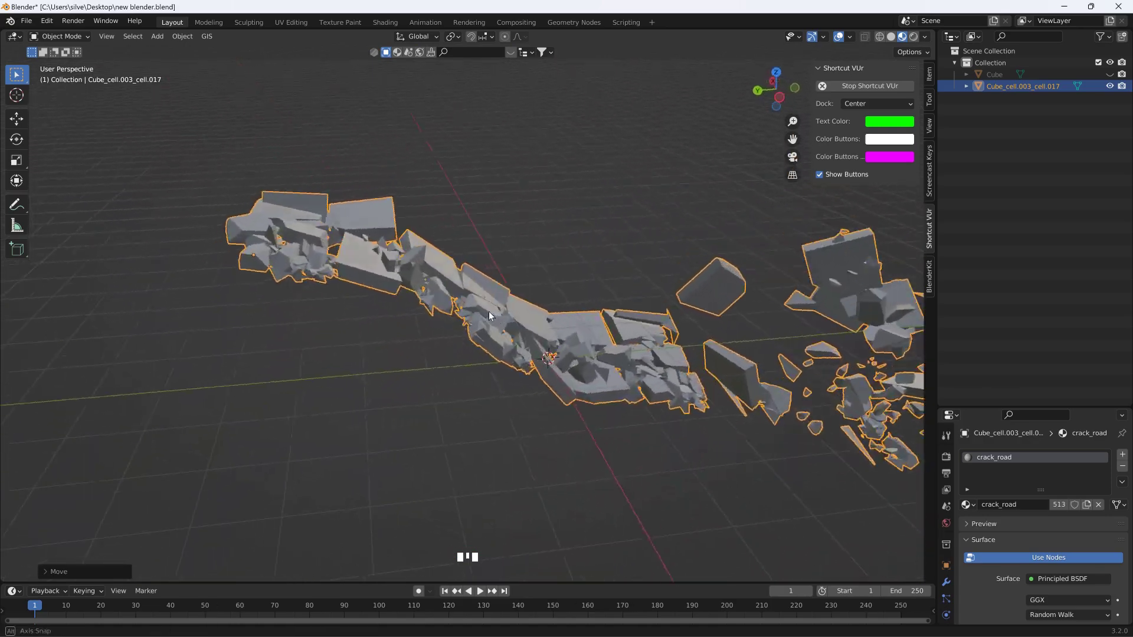
Step: Delete the stray scattered vertices from the joined crack_road mesh in Edit Mode
{"action": "left_click", "coordinate": [785, 102]}
{"action": "middle_click", "coordinate": [750, 246]}
{"action": "left_click", "coordinate": [82, 43]}
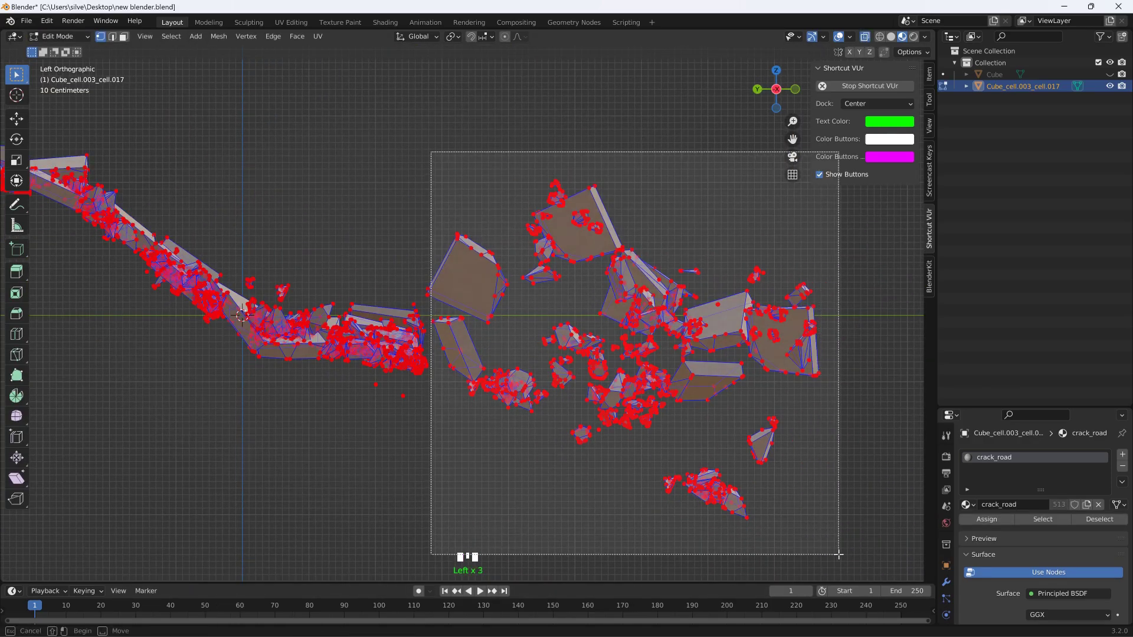
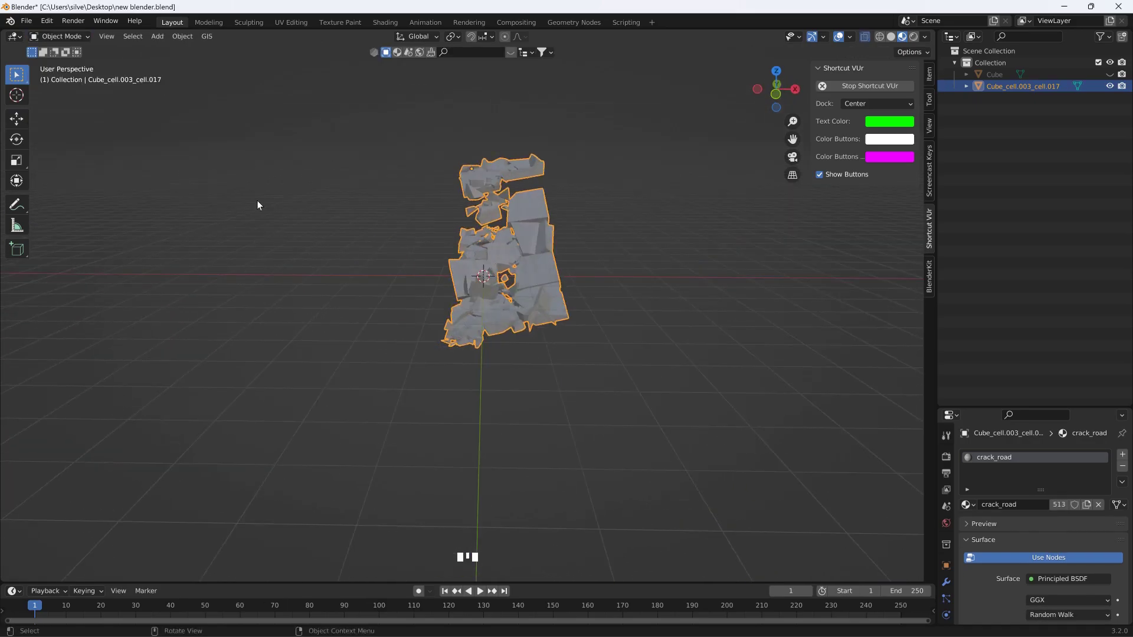
{"action": "key", "text": "r"}
Step: Inspect the cleaned crack mesh and bring up File > Import for the Collada road slabs
{"action": "middle_click", "coordinate": [507, 242]}
{"action": "scroll", "scroll_direction": "up", "scroll_amount": 3}
{"action": "middle_click", "coordinate": [505, 277]}
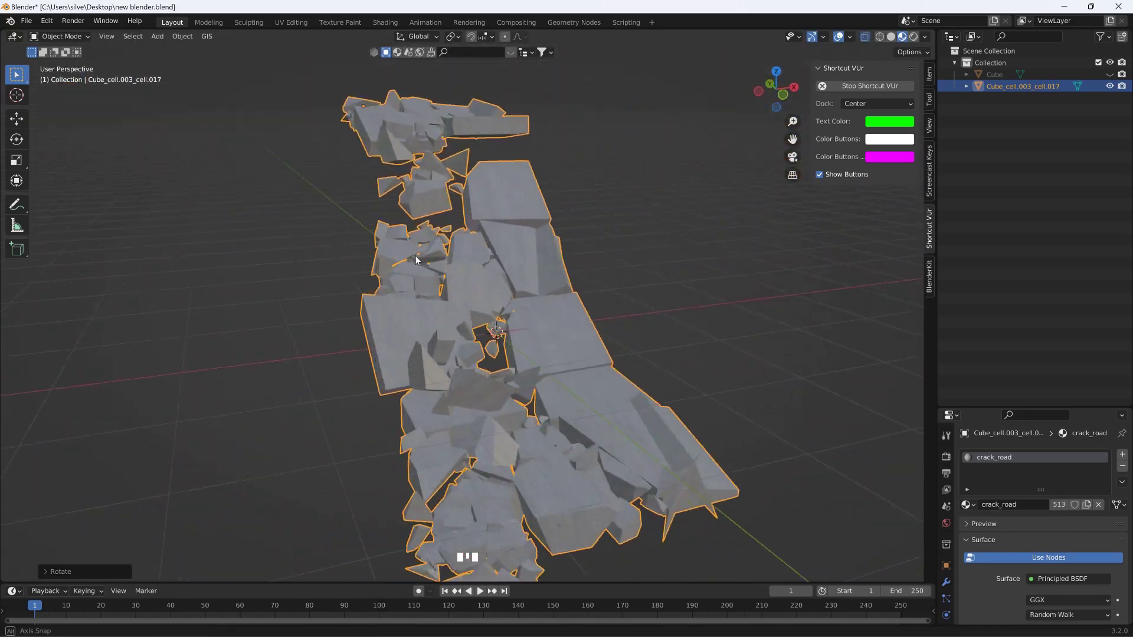
{"action": "left_click", "coordinate": [31, 22]}
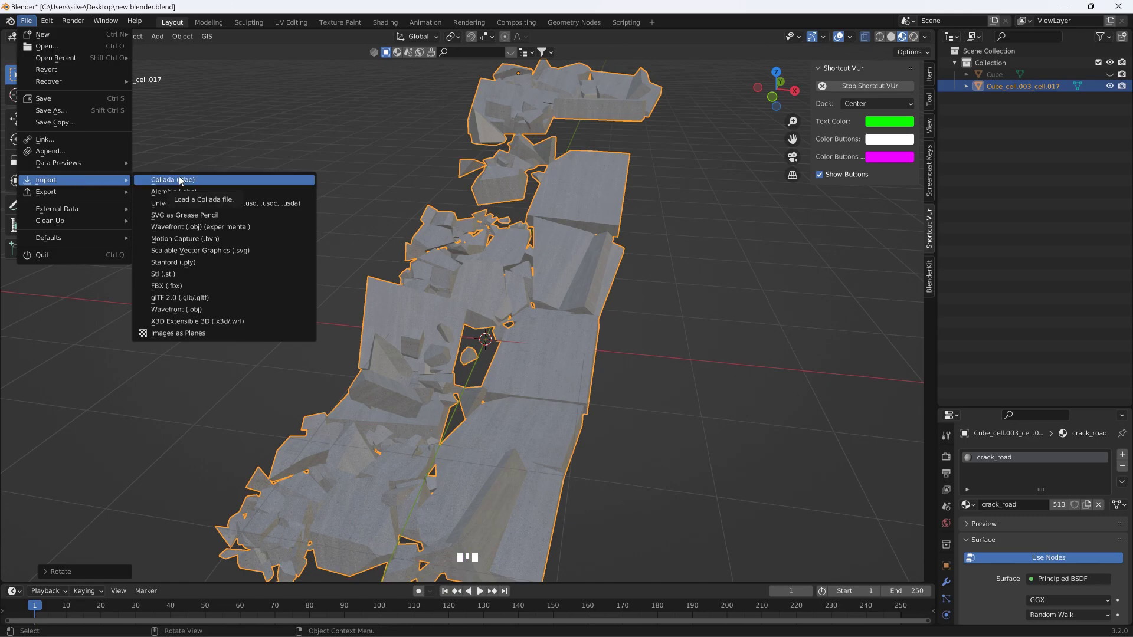
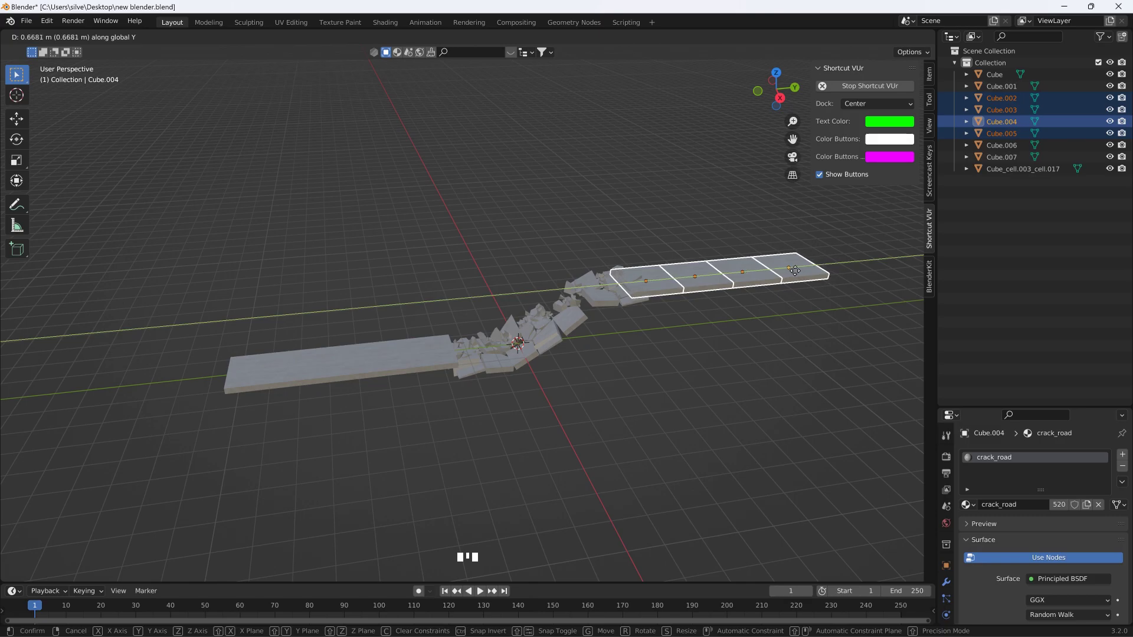
Step: Move the imported straight road slabs with G so they line up at both ends of the crack mesh
{"action": "key", "text": "g"}
{"action": "middle_click", "coordinate": [732, 244]}
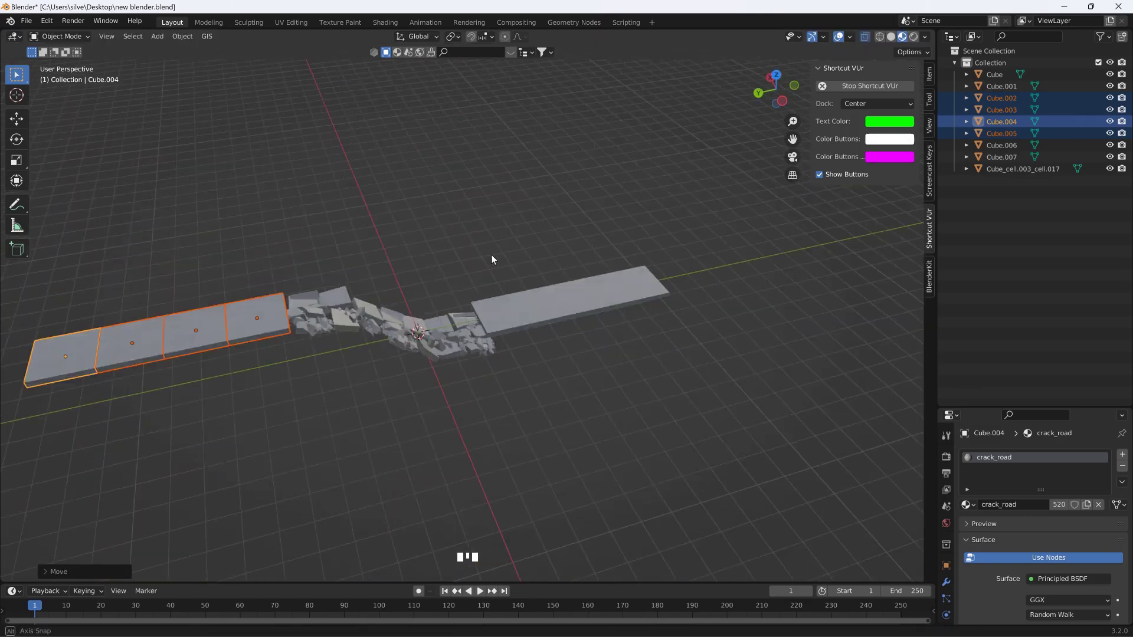
{"action": "scroll", "scroll_direction": "up", "scroll_amount": 3}
{"action": "left_click_drag", "start_coordinate": [328, 277], "coordinate": [165, 234]}
{"action": "left_click", "coordinate": [474, 304]}
{"action": "left_click", "coordinate": [570, 294]}
{"action": "left_click", "coordinate": [667, 297]}
{"action": "key", "text": "g"}
{"action": "left_click_drag", "start_coordinate": [593, 258], "coordinate": [274, 254]}
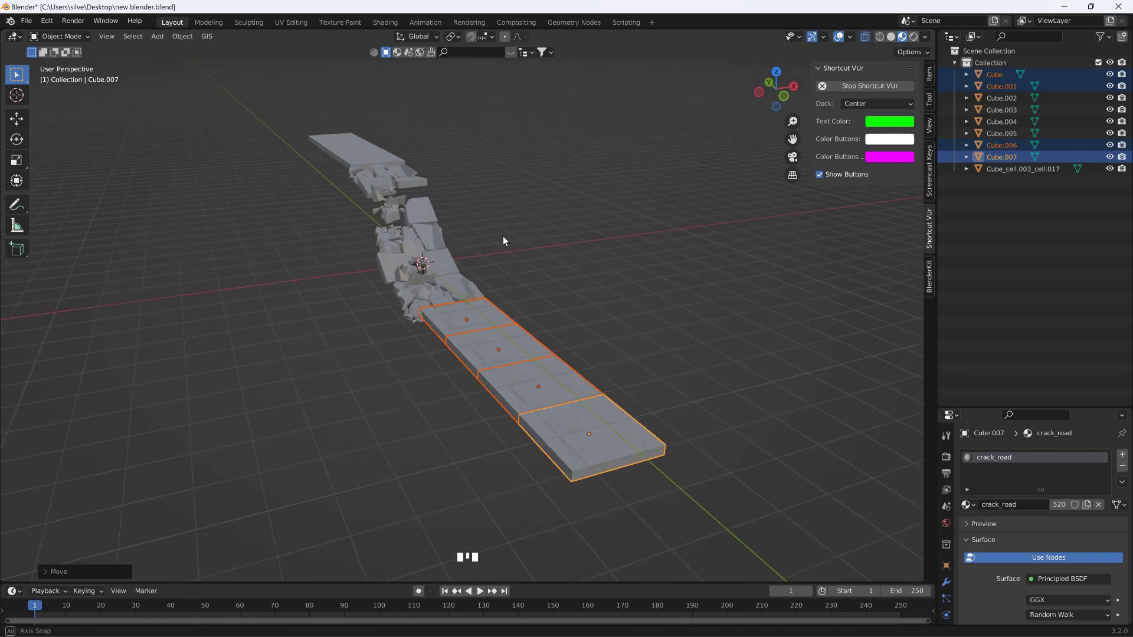
Step: Box-select the slabs together with the crack mesh ready to join into one road
{"action": "scroll", "scroll_direction": "down", "scroll_amount": 3}
{"action": "left_click_drag", "start_coordinate": [645, 198], "coordinate": [369, 209]}
{"action": "scroll", "scroll_direction": "down", "scroll_amount": 3}
{"action": "left_click", "coordinate": [180, 222]}
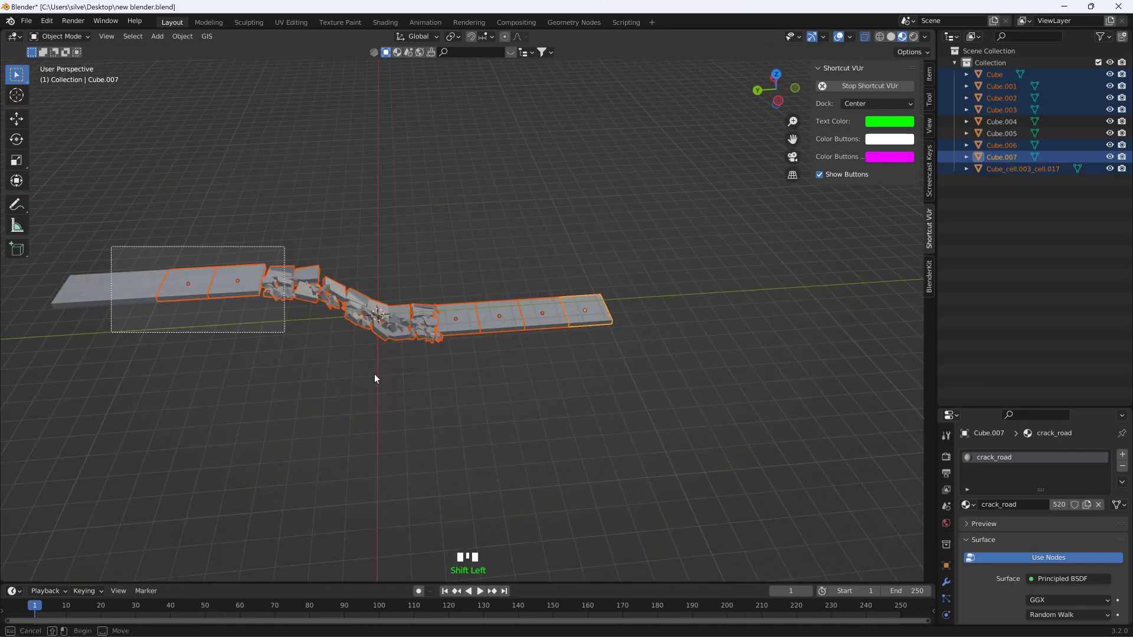
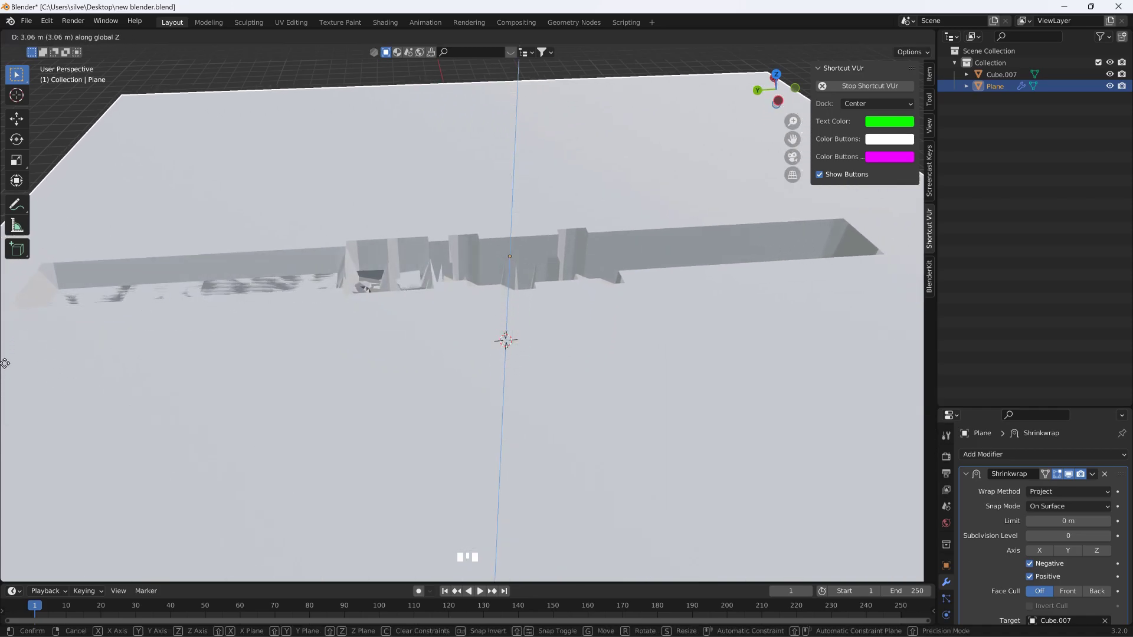
Step: Set the Shrinkwrap target to Cube.007 and start moving the plane on Z toward the road
{"action": "left_click_drag", "start_coordinate": [1089, 513], "coordinate": [1073, 518]}
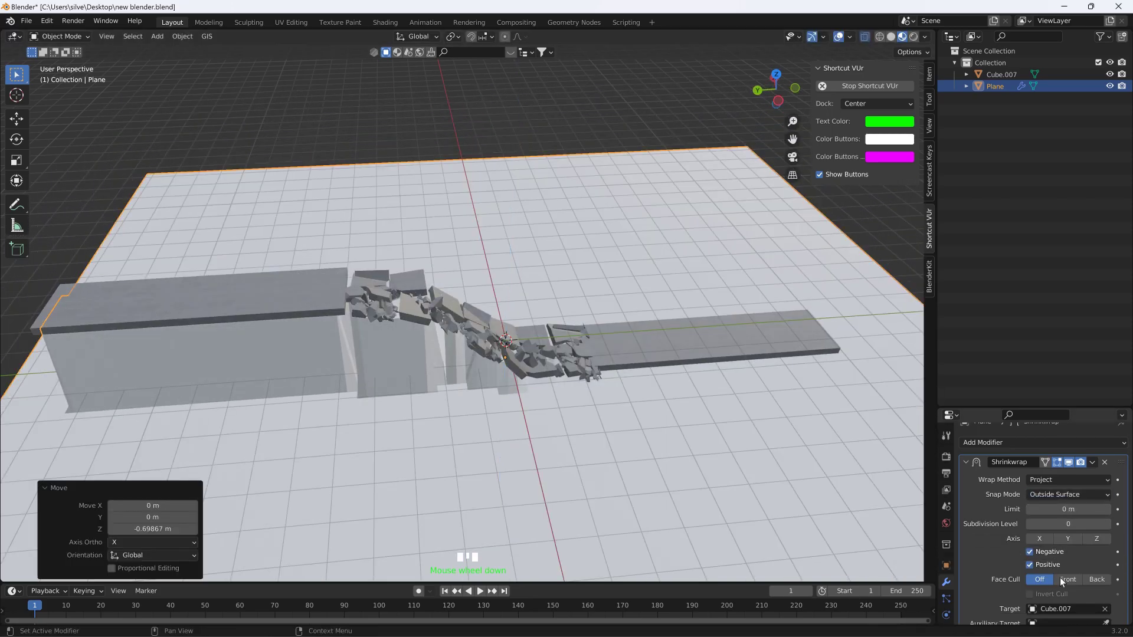
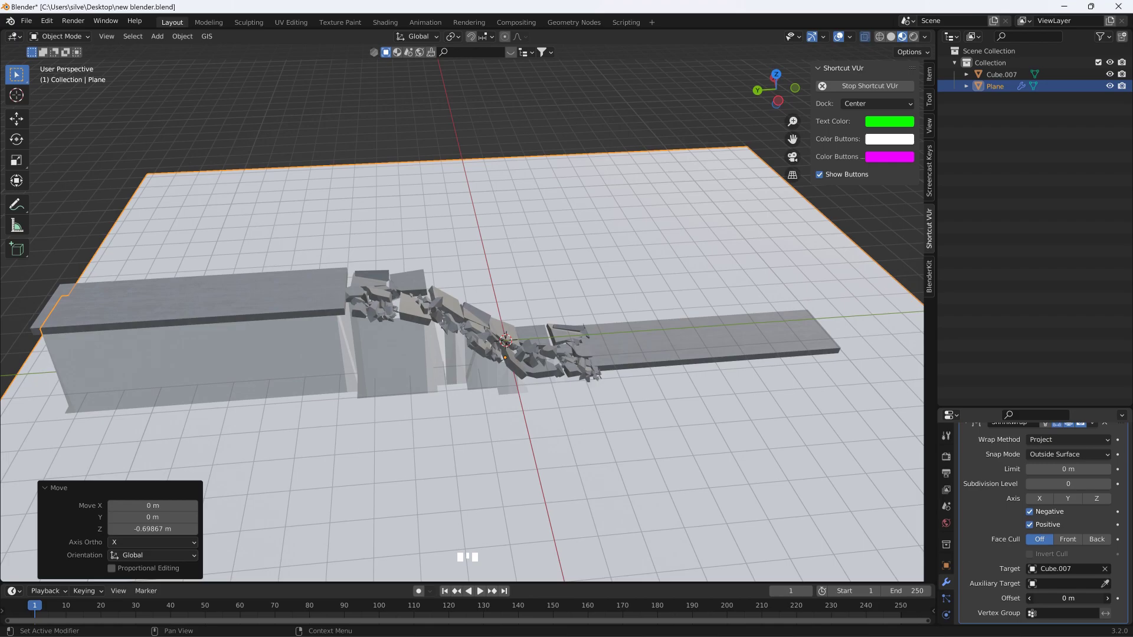
{"action": "key", "text": "g"}
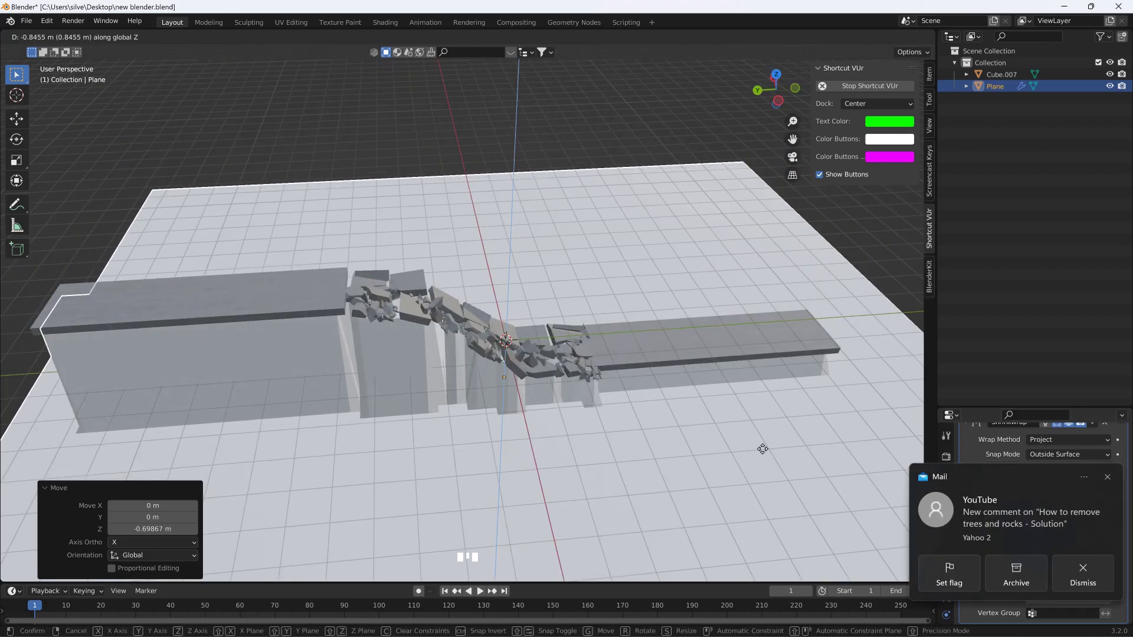
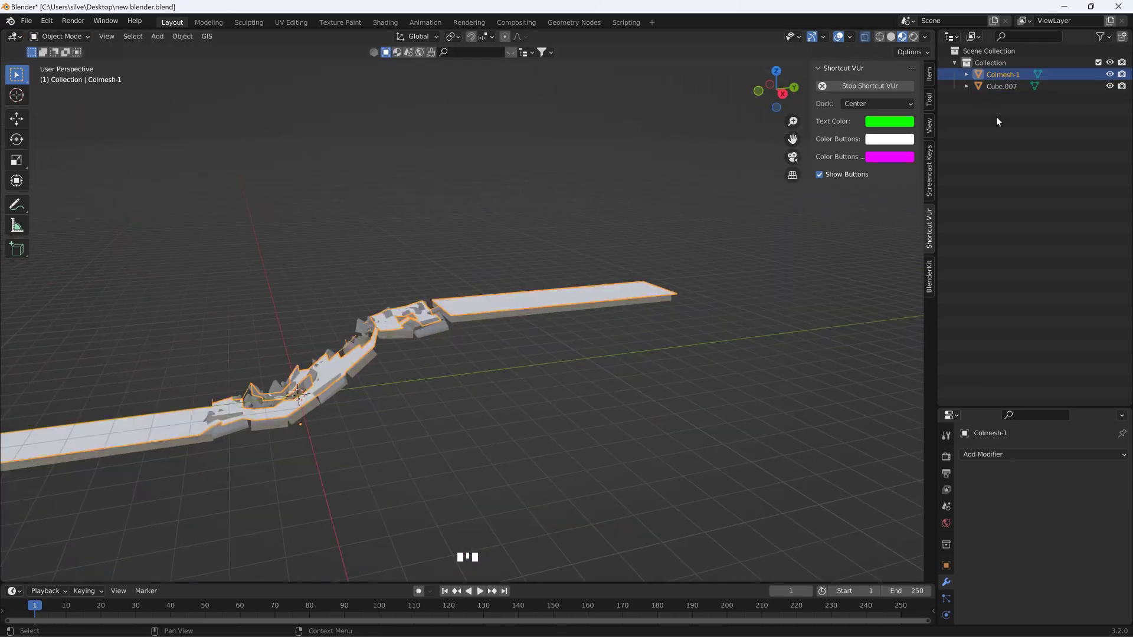
Step: Begin renaming the road mesh in the Outliner, next to the Colmesh-1 plane
{"action": "left_click", "coordinate": [1000, 95]}
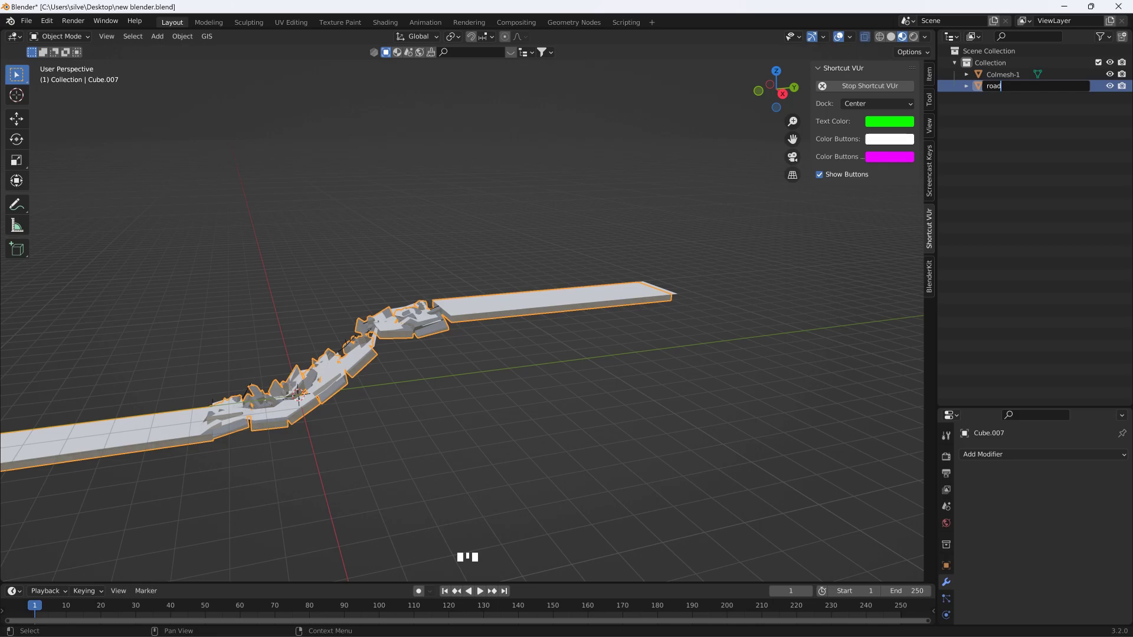
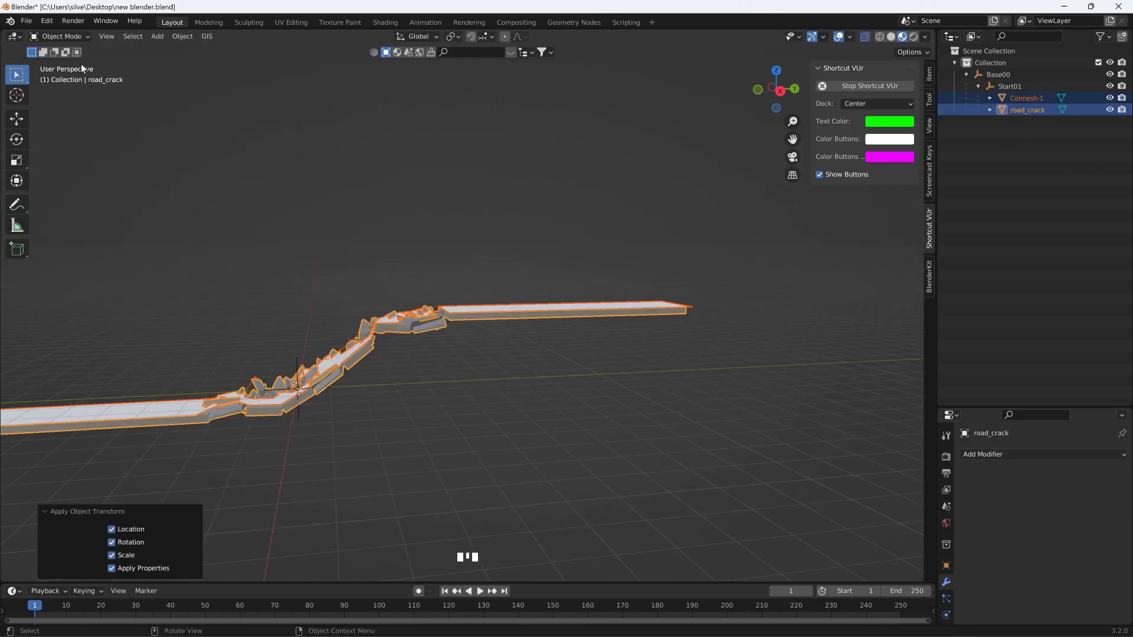
Step: Bring up File > Export > Collada with the browser in the game Levels folder
{"action": "left_click_drag", "start_coordinate": [37, 27], "coordinate": [307, 522]}
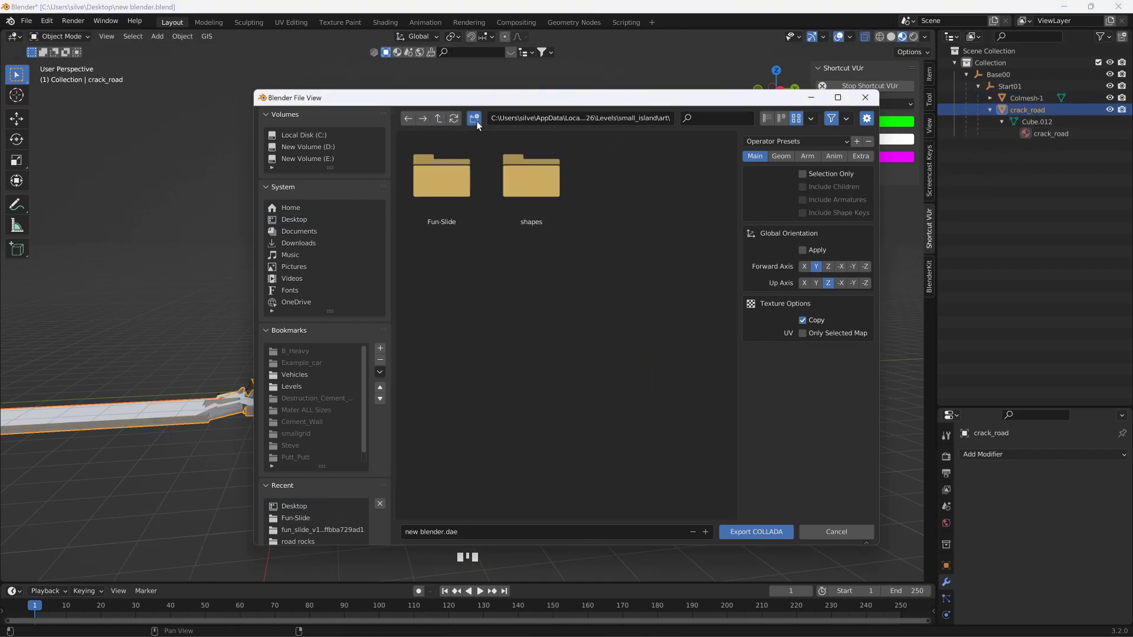